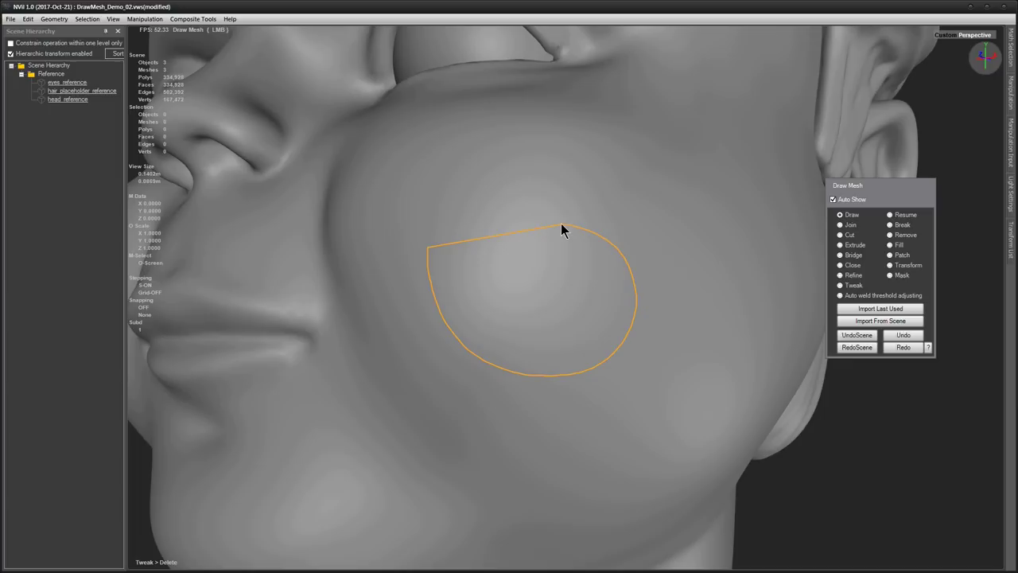
Begin sketching a new closed stroke on the cheek surface.
key("space")
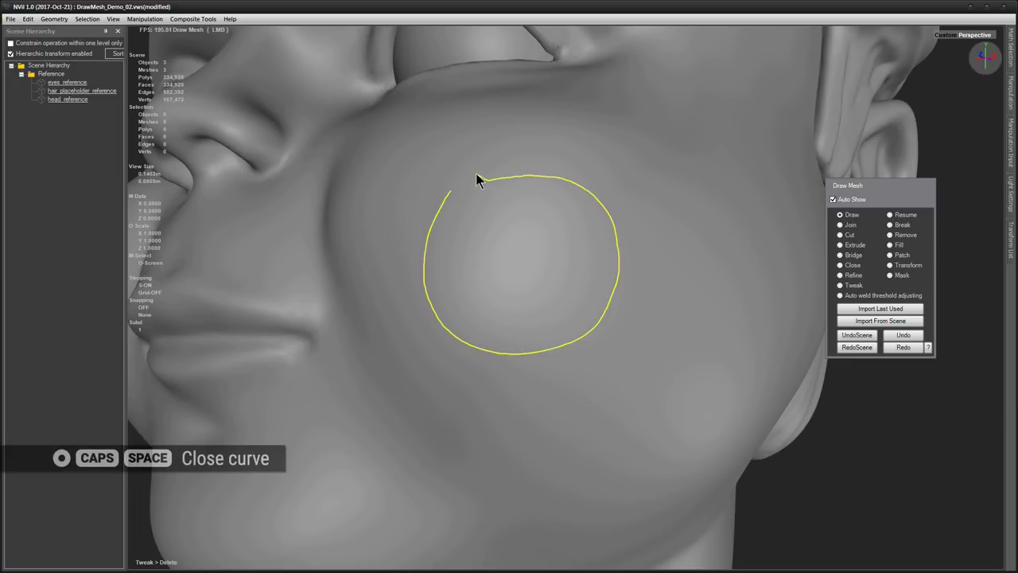
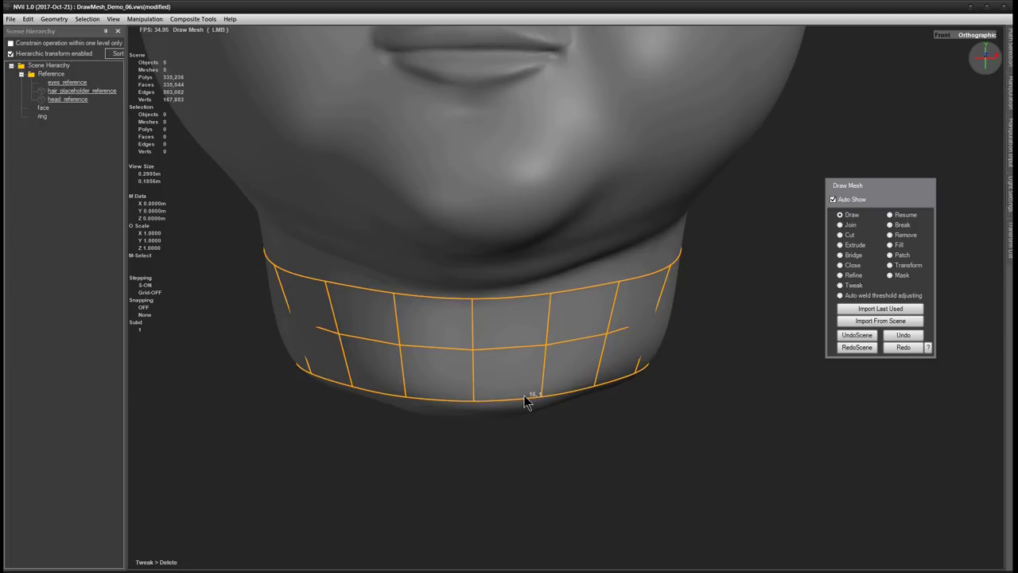
Commit the neck curve grid into a new 32-quad mesh band object.
key("Return")
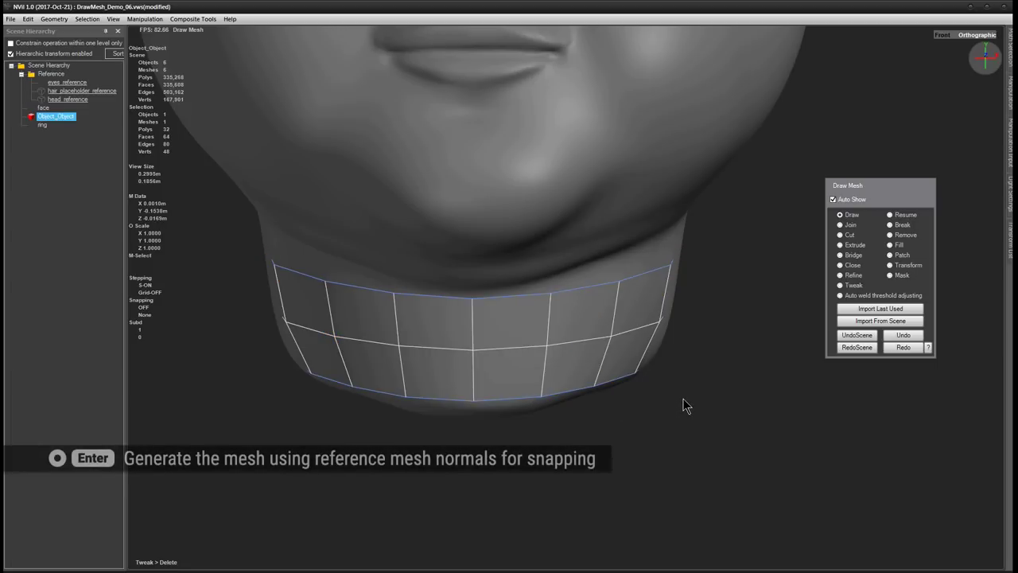